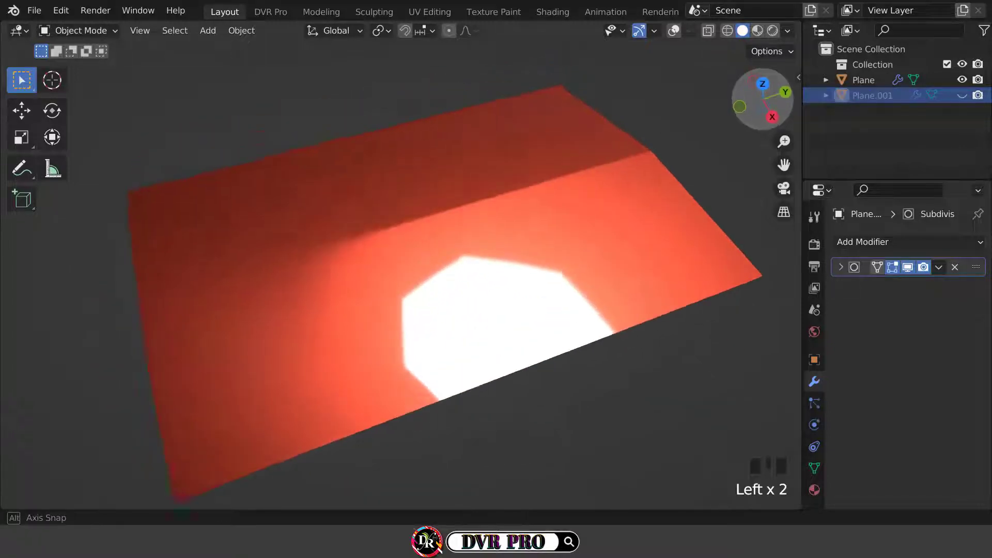
Select every object in the viewport and delete them, leaving an empty collection
left_click(470, 268)
key("x")
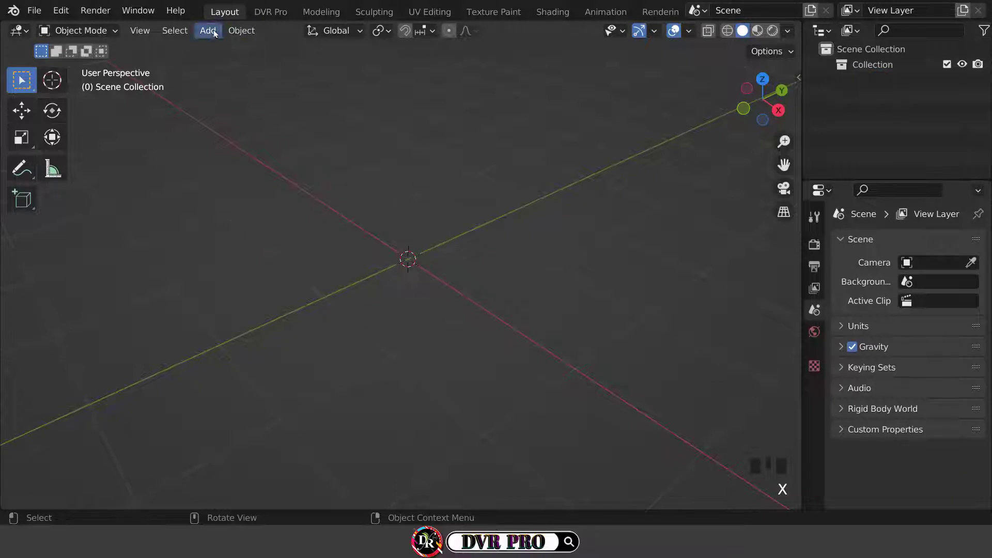
Add a mesh plane to the scene and enter Edit Mode on it
left_click_drag(214, 33, 574, 327)
left_click_drag(574, 327, 552, 337)
key("Tab")
scroll("up", 3)
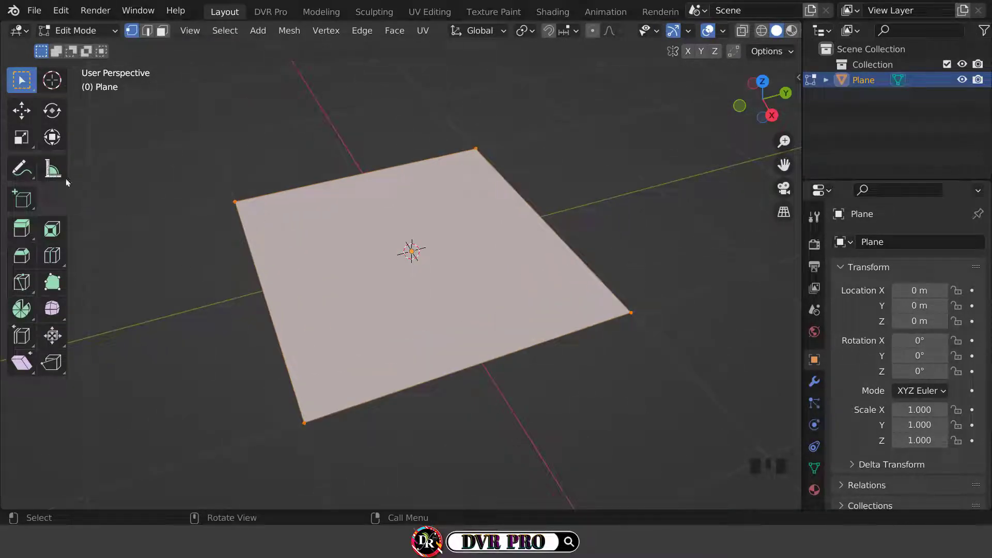
Scale the plane's mesh wider along one axis into a large rectangle
left_click_drag(27, 141, 422, 258)
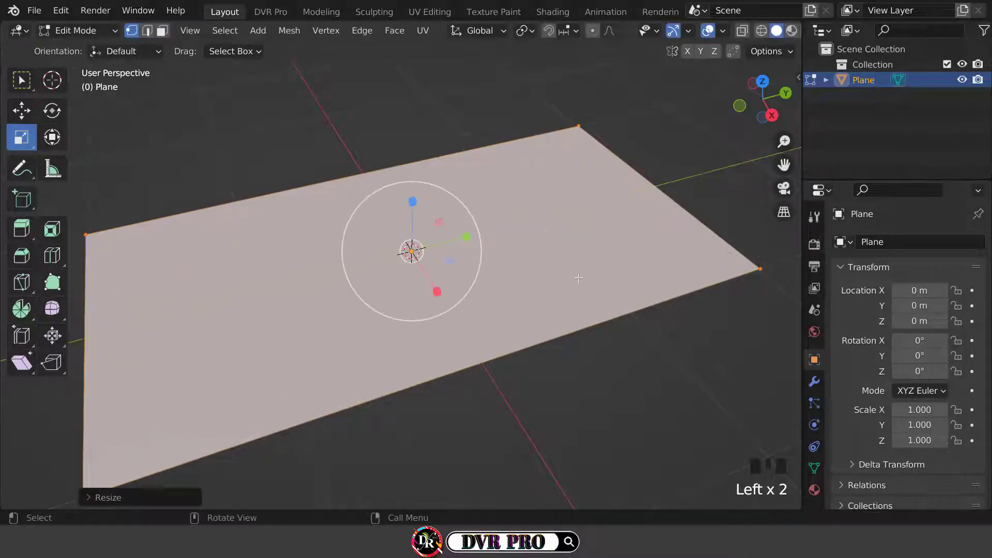
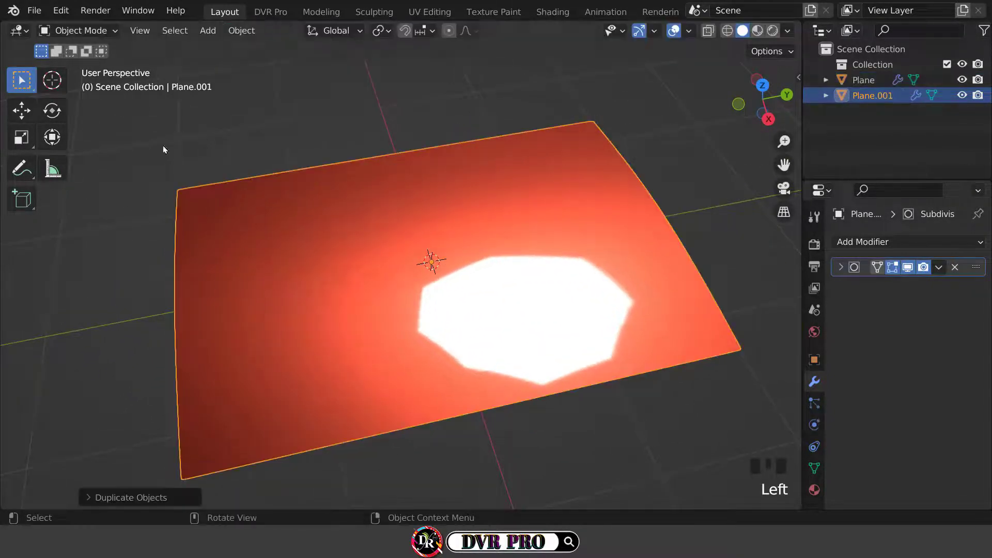
Set the duplicate plane beside the original, then enter Edit Mode on the original Plane
left_click(16, 114)
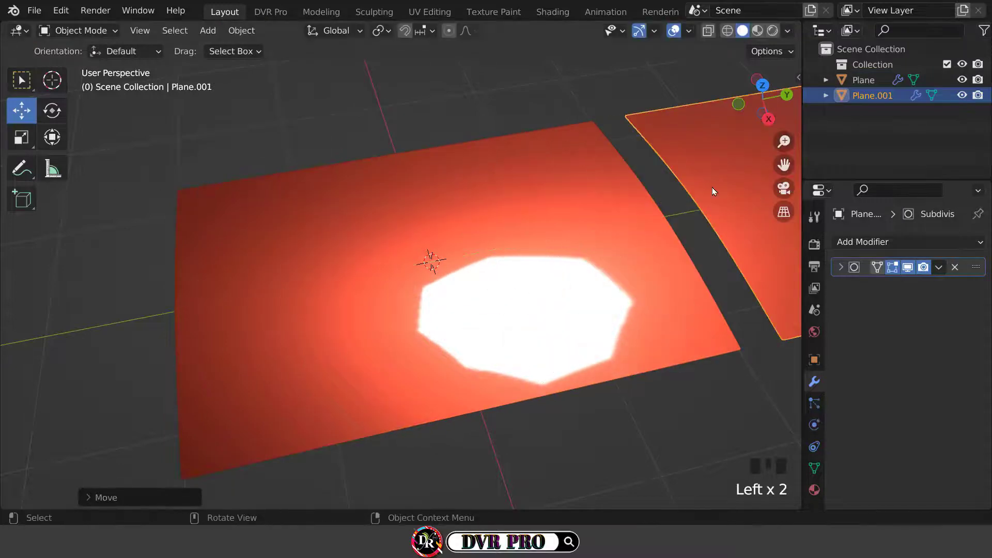
left_click(969, 102)
key("Tab")
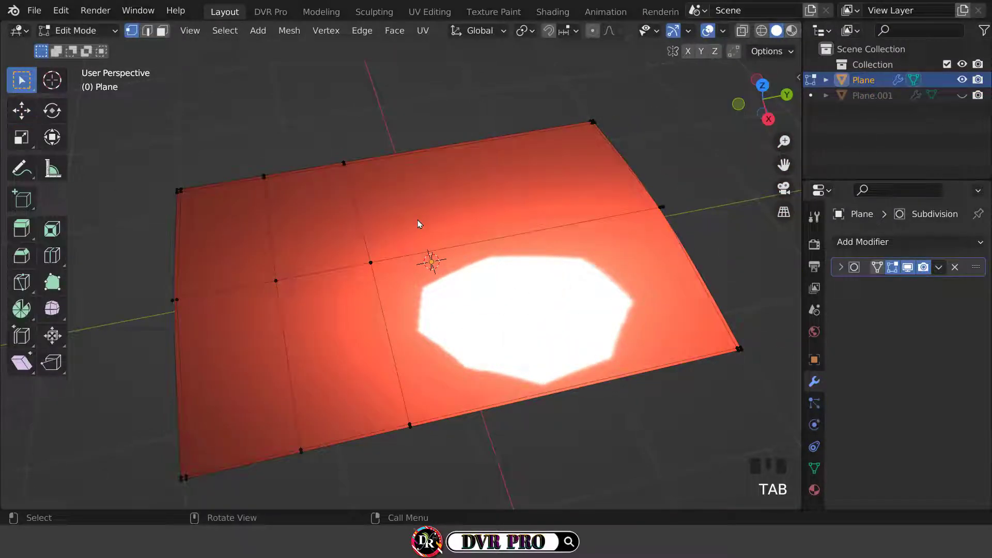
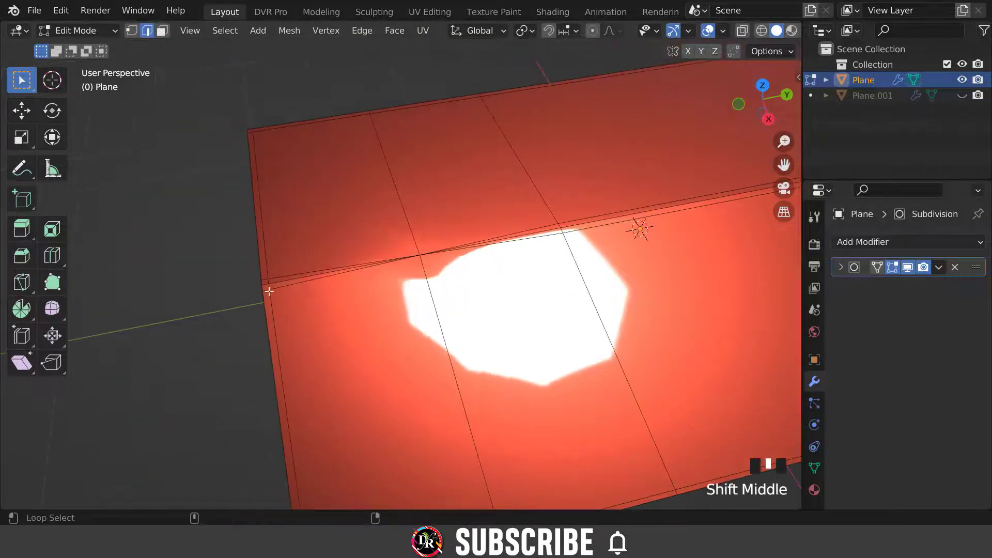
Select the doubled edge loop across the plane and bring up its delete options
left_click(274, 288)
left_click(278, 275)
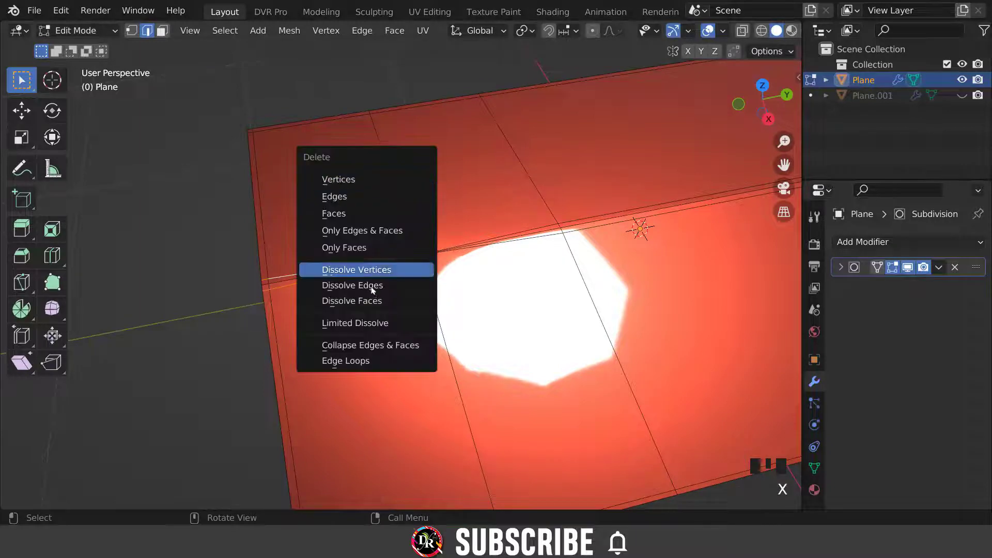
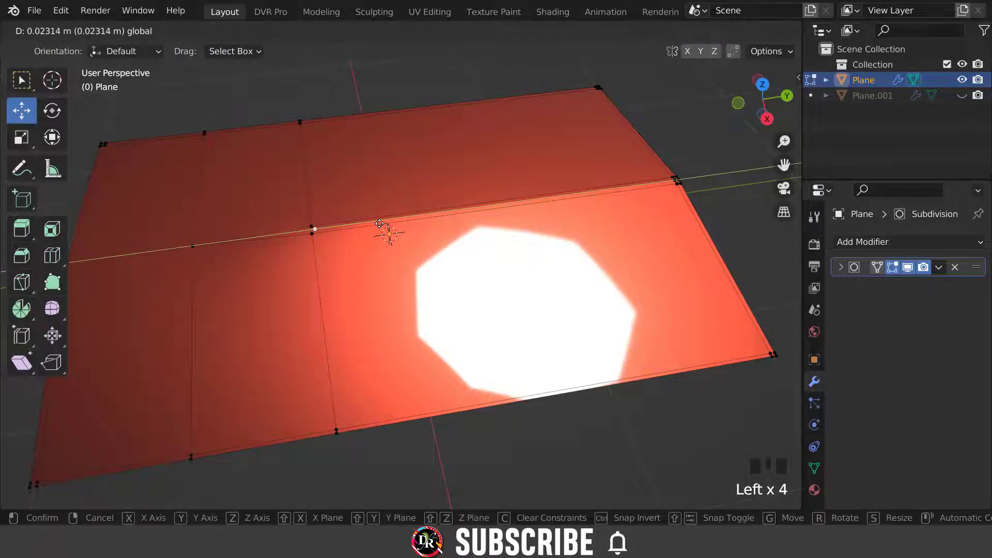
Confirm the raised fold, leave Edit Mode, and isolate Plane.001 in local view
key("w")
key("Tab")
left_click_drag(420, 310, 510, 325)
scroll("down", 3)
left_click(967, 97)
middle_click(574, 256)
left_click(491, 219)
key("/")
middle_click(462, 362)
scroll("up", 3)
middle_click(482, 348)
Enter Edit Mode on the duplicate and select the edge loop across its middle for bevelling
key("Tab")
scroll("up", 3)
middle_click(489, 323)
scroll("down", 3)
left_click_drag(492, 330, 150, 36)
left_click(149, 36)
middle_click(407, 257)
left_click(407, 256)
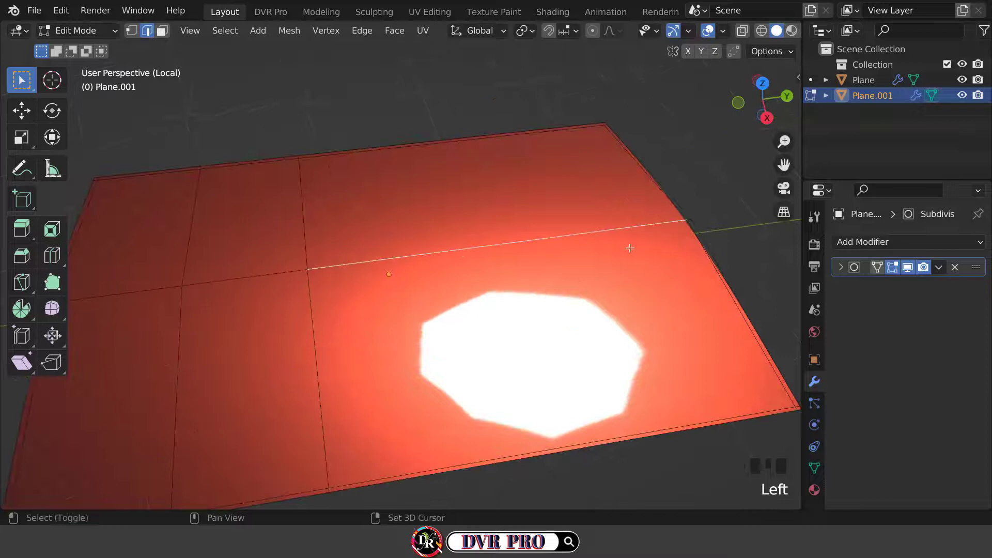